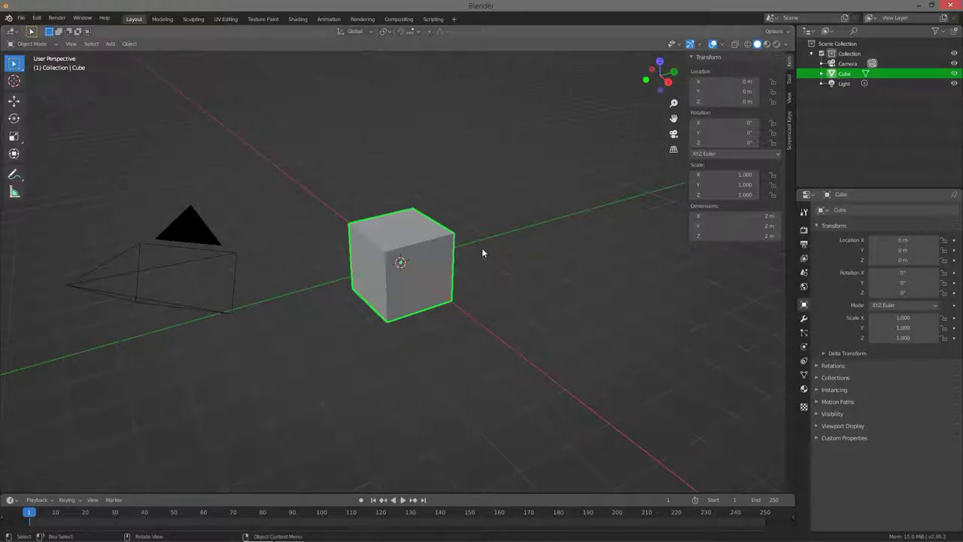
Step: Scroll through the Add menu's Mesh list of available shapes without adding anything
scroll(up, 3)
scroll(down, 3)
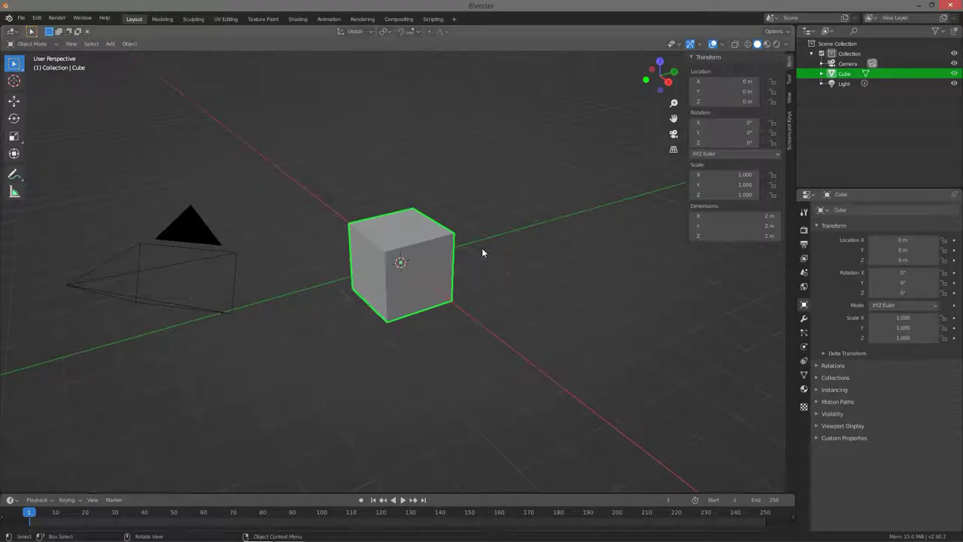
scroll(up, 3)
scroll(down, 3)
Step: Dismiss the Add menu and enter Edit Mode on the default cube
key(shift+a)
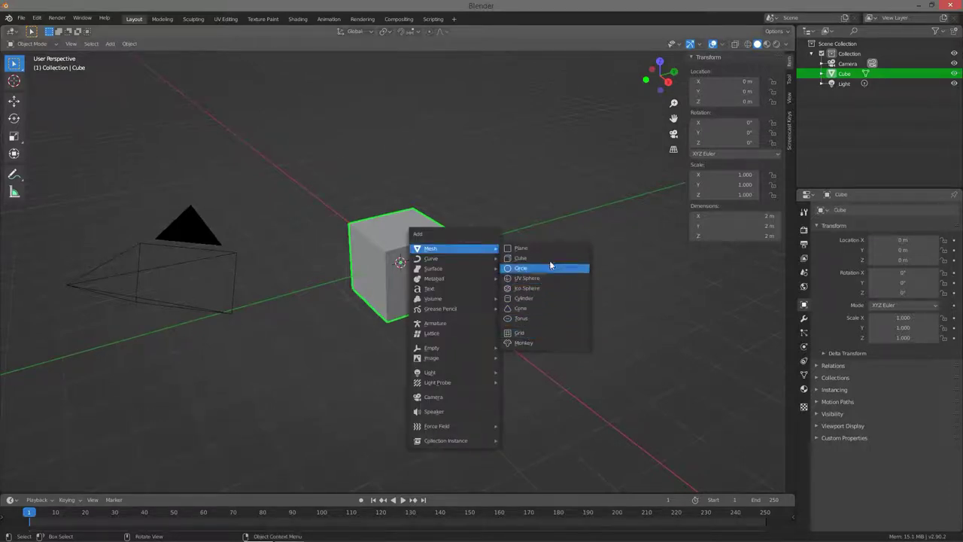
middle_click(410, 261)
key(Tab)
Step: Select one corner vertex of the cube and switch to the Move tool
click(79, 49)
click(381, 284)
middle_click(386, 280)
key(shift+space)
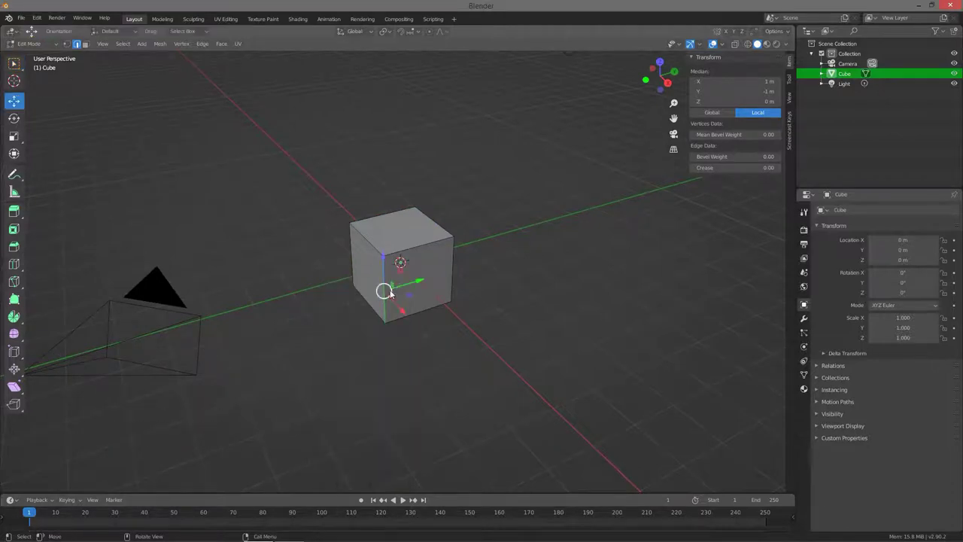
Step: Move the selected corner vertex to about X 0.74 m, Y -0.91 m, skewing the cube
middle_click(392, 288)
click(382, 299)
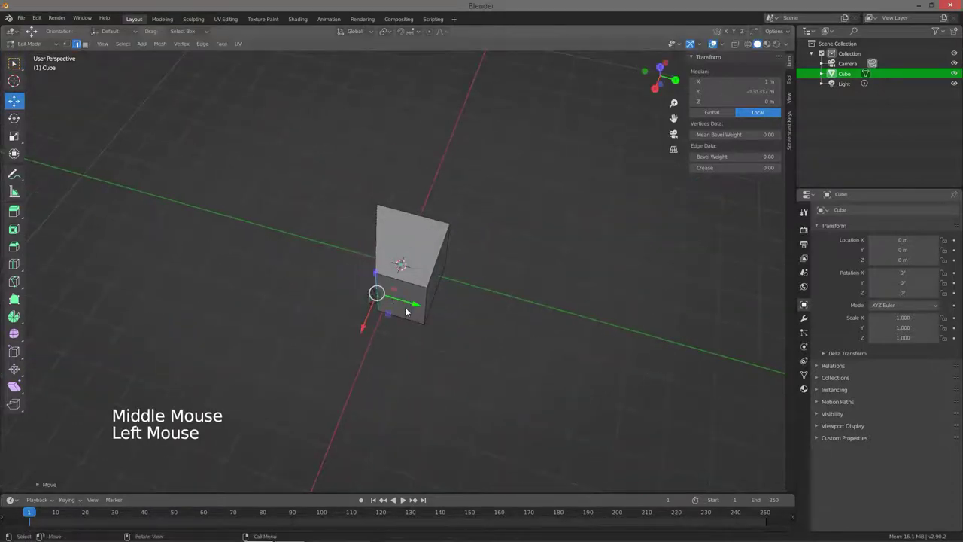
click(365, 329)
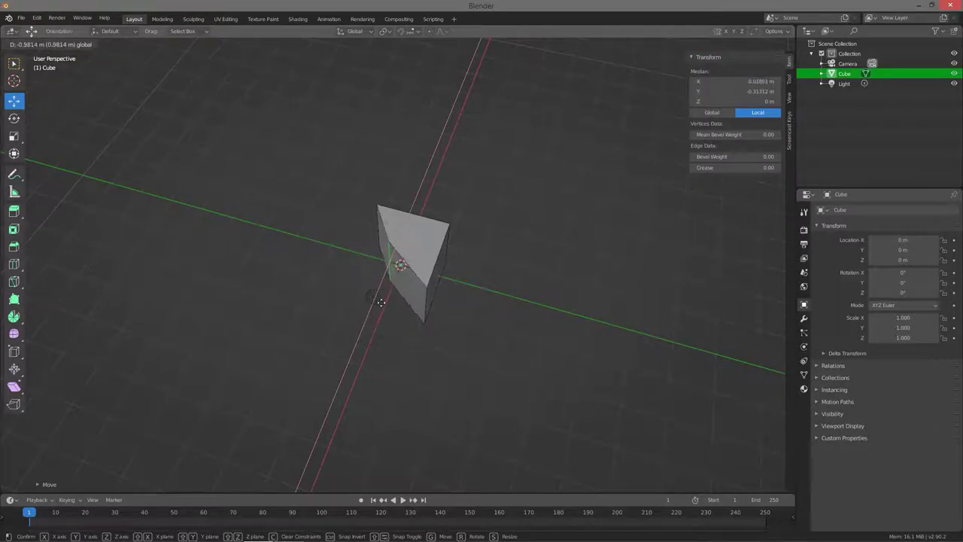
Step: Orbit the view around the skewed cube to inspect it
middle_click(415, 277)
middle_click(432, 262)
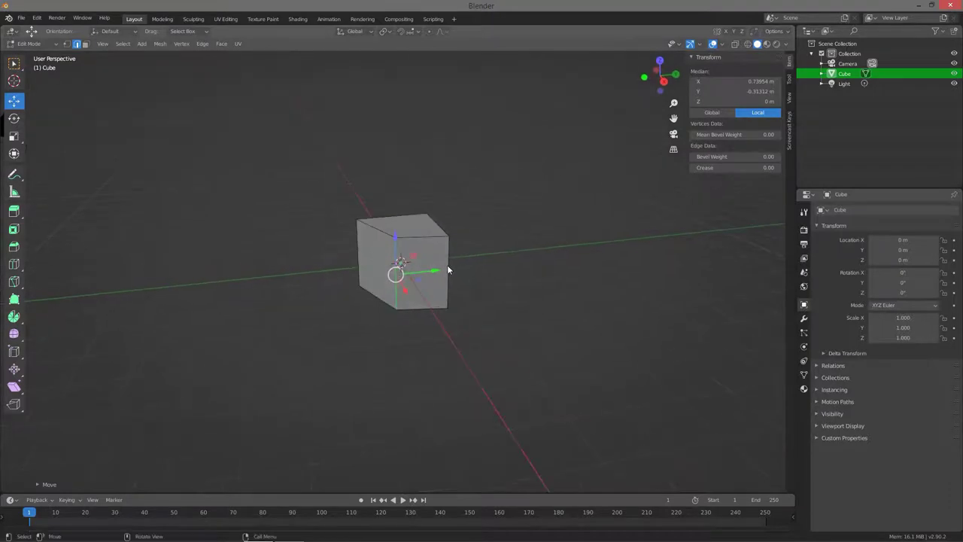
middle_click(438, 274)
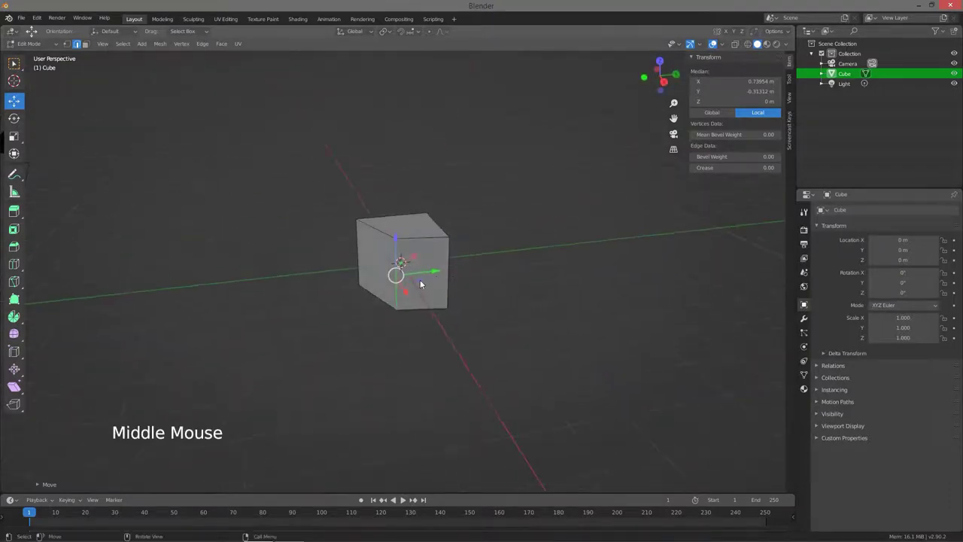
middle_click(424, 284)
Step: Return to Object Mode and delete the cube, leaving only the camera and light
key(Tab)
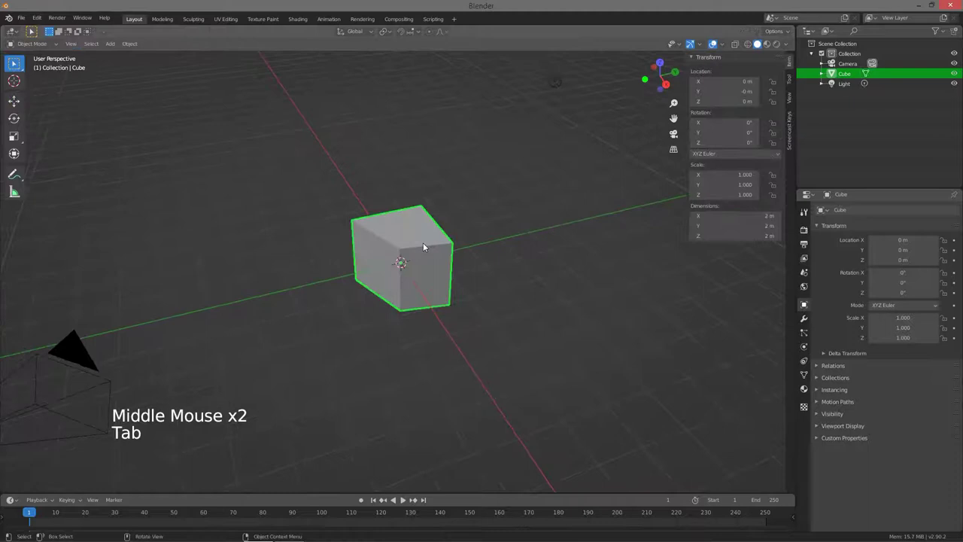
key(Delete)
scroll(up, 3)
scroll(down, 3)
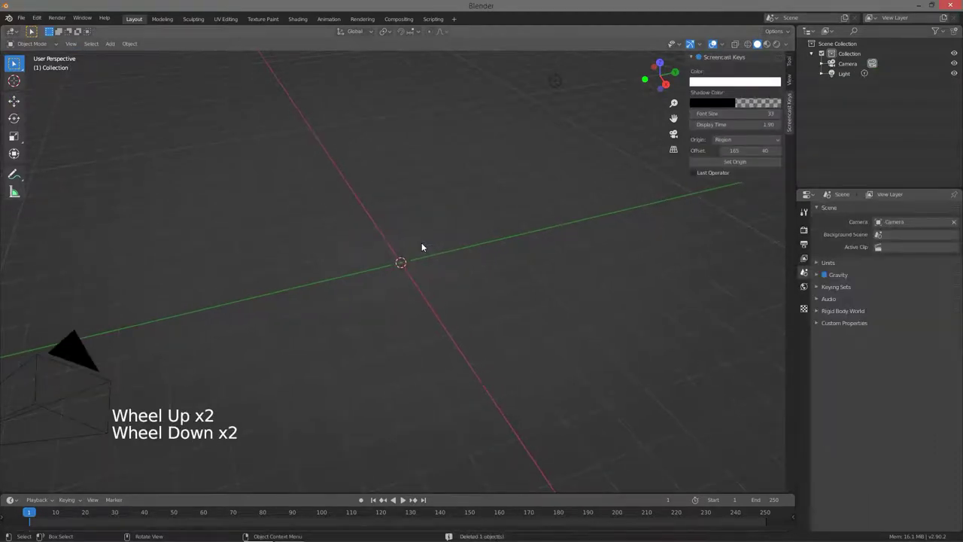